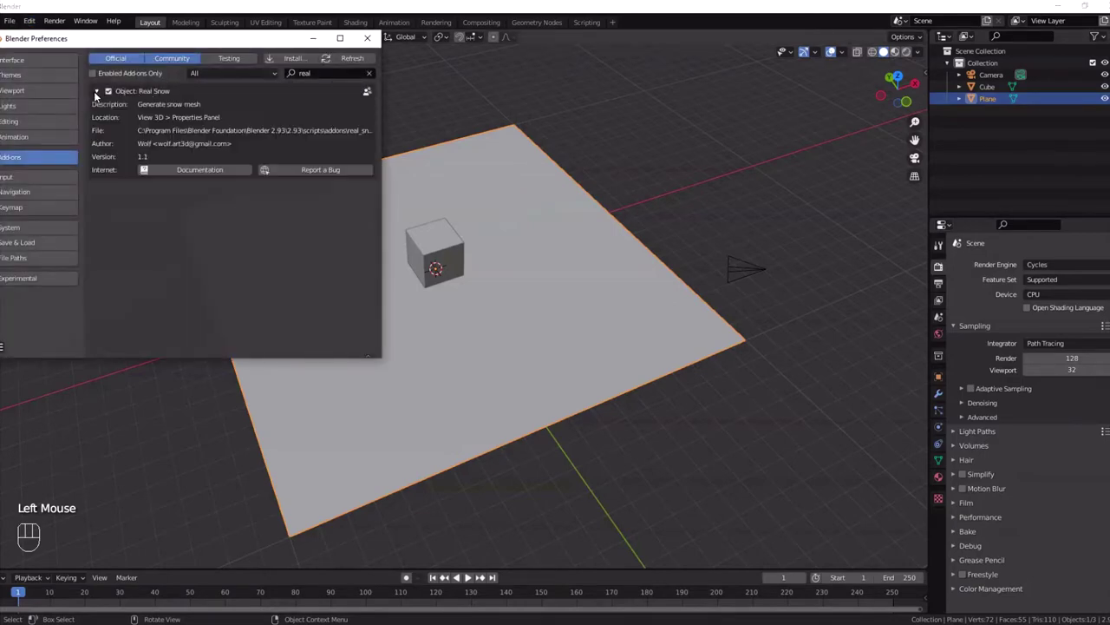
Close Preferences after confirming Real Snow is enabled and show the viewport sidebar with the cube selected.
left_click_drag(484, 203, 498, 183)
left_click(457, 232)
key("n")
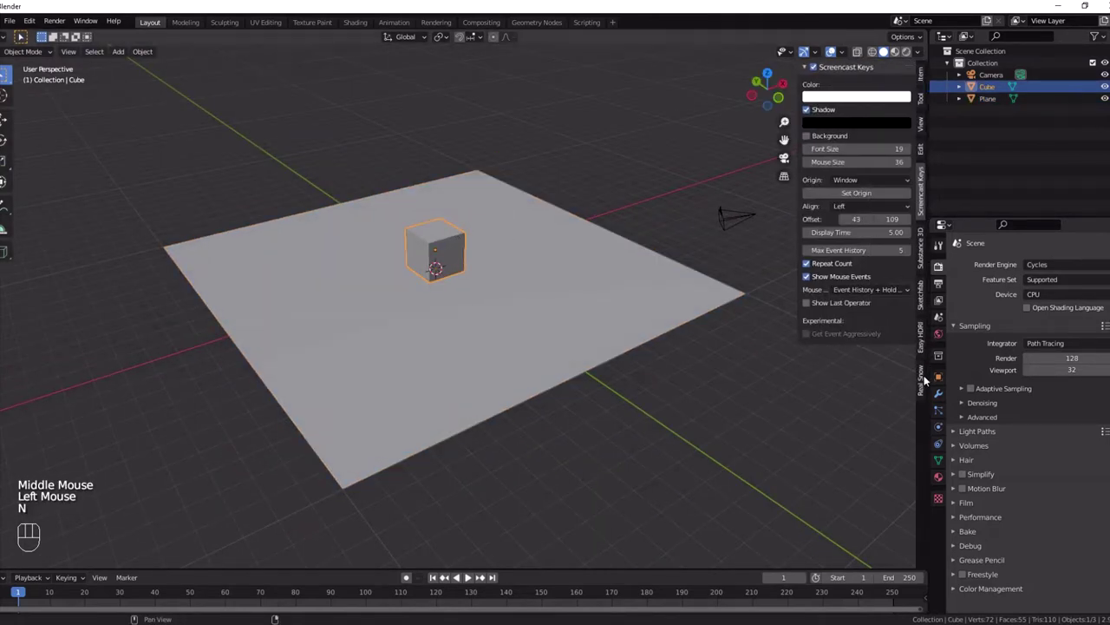
In the Real Snow panel lower Coverage to 60% with Height 0.30 and add snow to the cube.
left_click(927, 376)
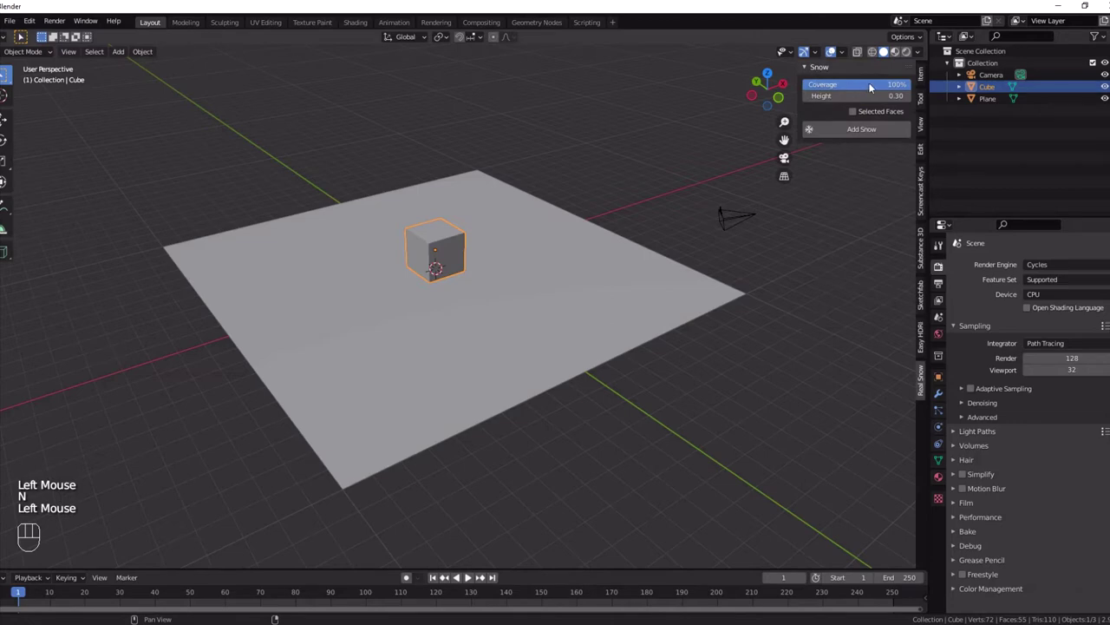
left_click_drag(873, 86, 869, 87)
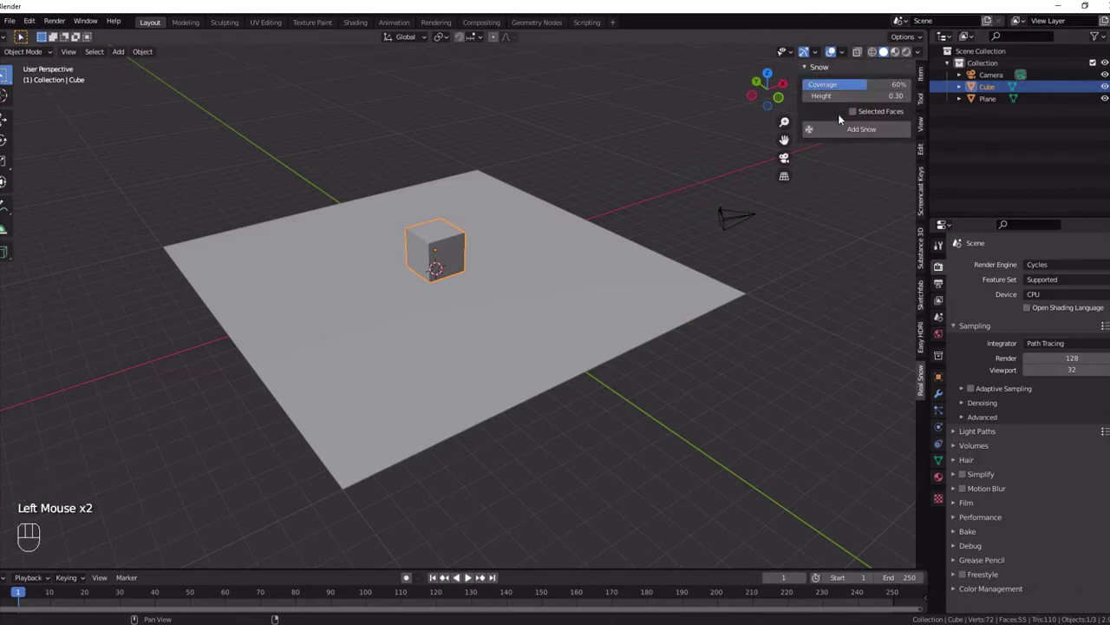
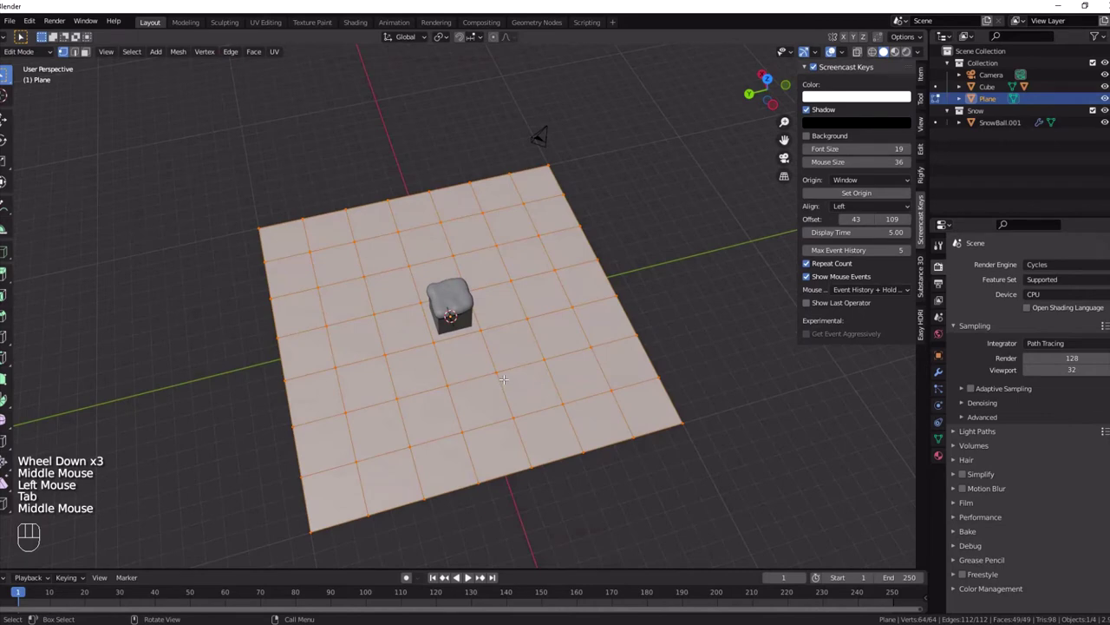
Circle-select a winding pattern of faces on the subdivided plane in face mode, then leave Edit Mode.
key("3")
key("alt+a")
key("c")
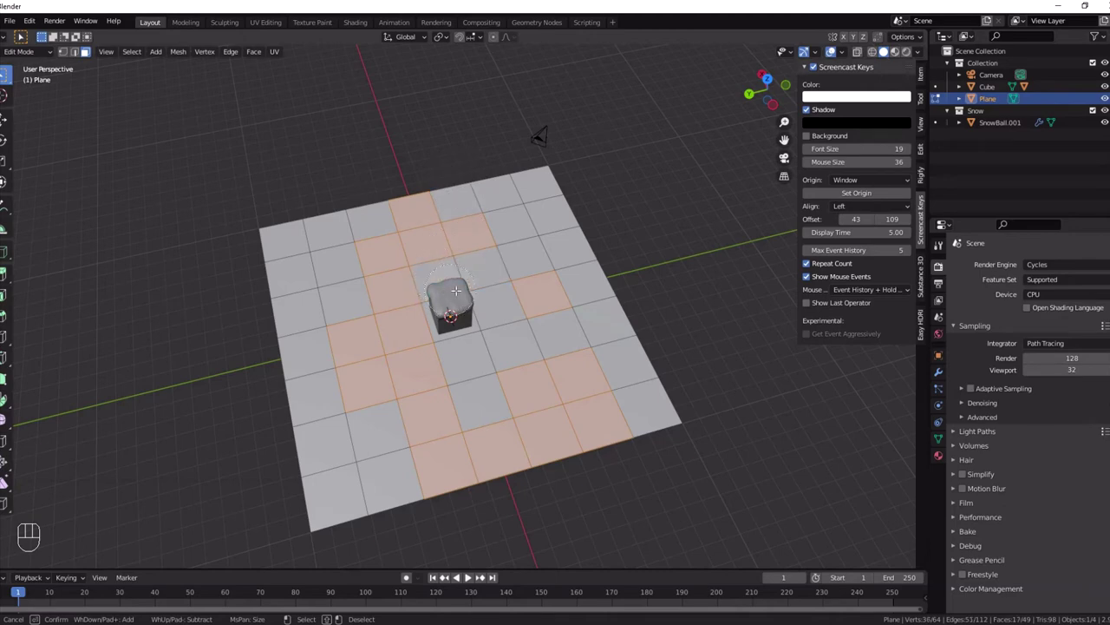
key("Tab")
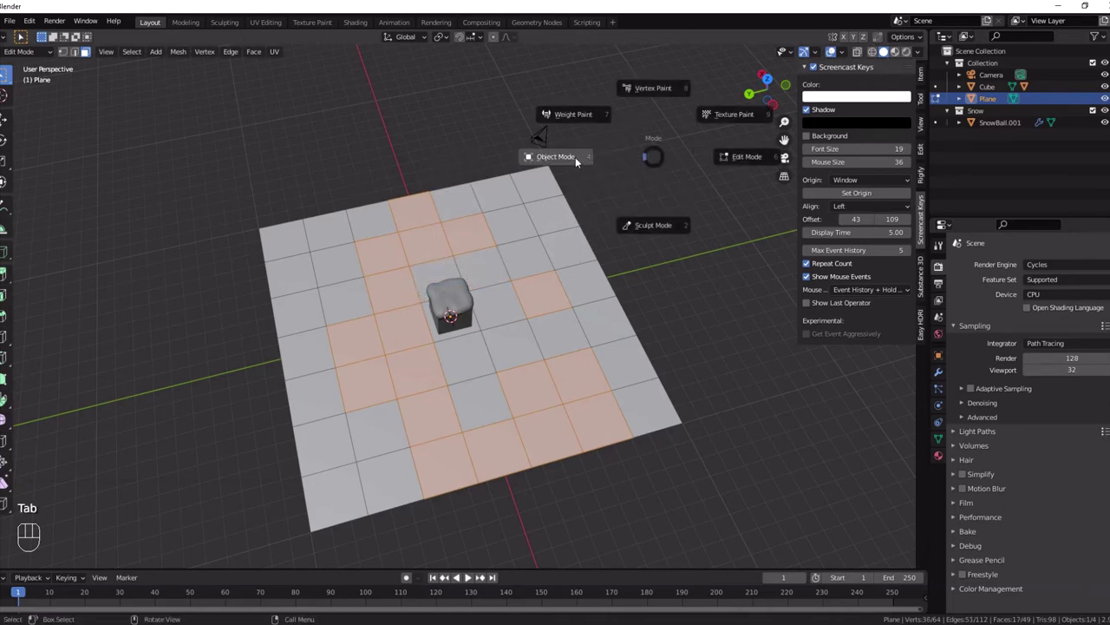
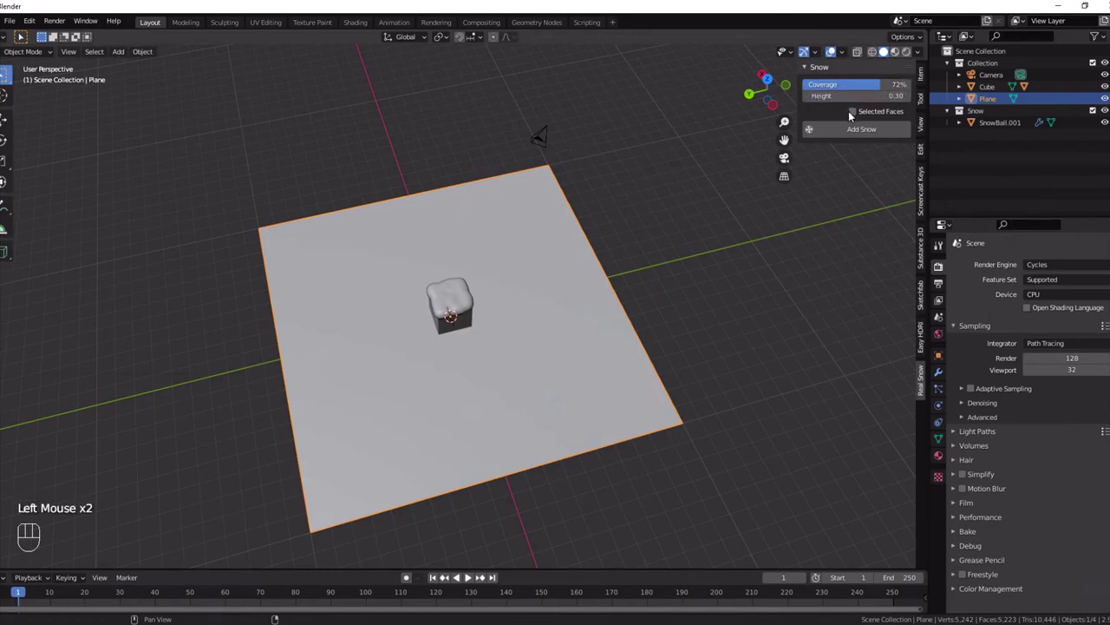
Add snow only to the plane's selected faces, creating SnowBall.002.
left_click(857, 114)
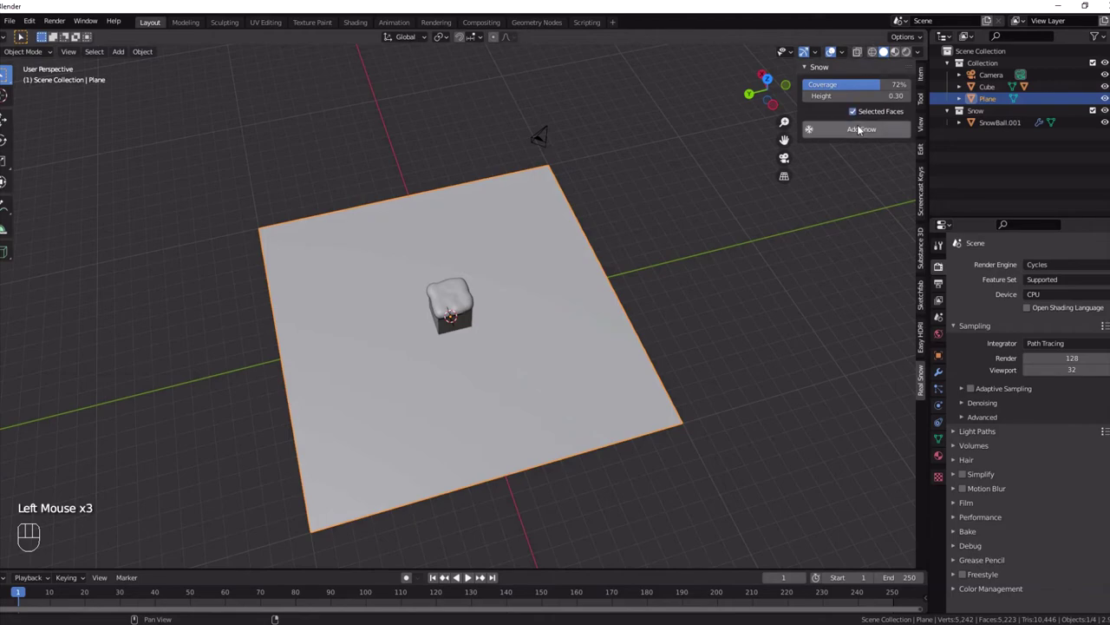
left_click(862, 130)
left_click(861, 128)
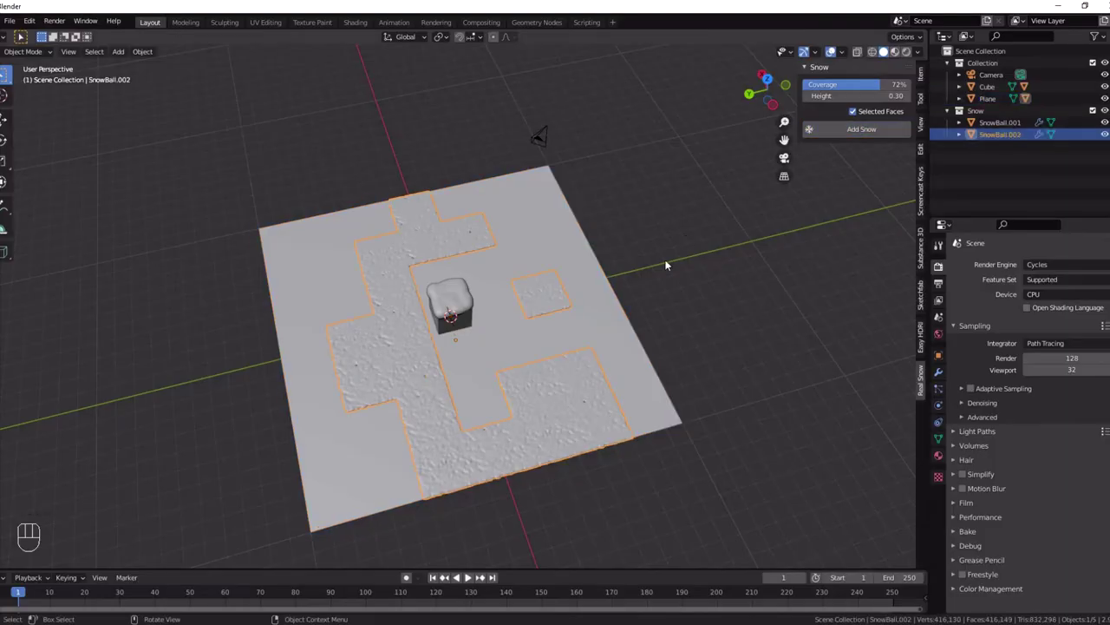
Switch to the camera view and select the camera.
left_click_drag(660, 273, 464, 229)
key("KP_0")
left_click(575, 177)
Raise the camera to frame the snowy cube and plane and show a GPU Compute rendered preview.
key("g")
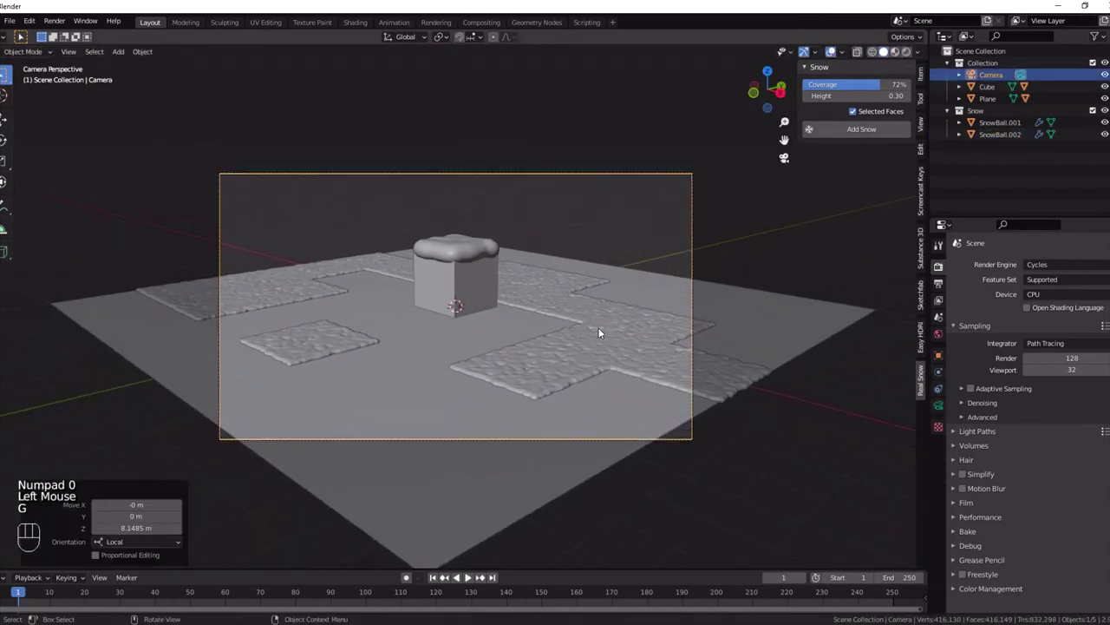
left_click_drag(1046, 296, 911, 52)
key("ctrl+b")
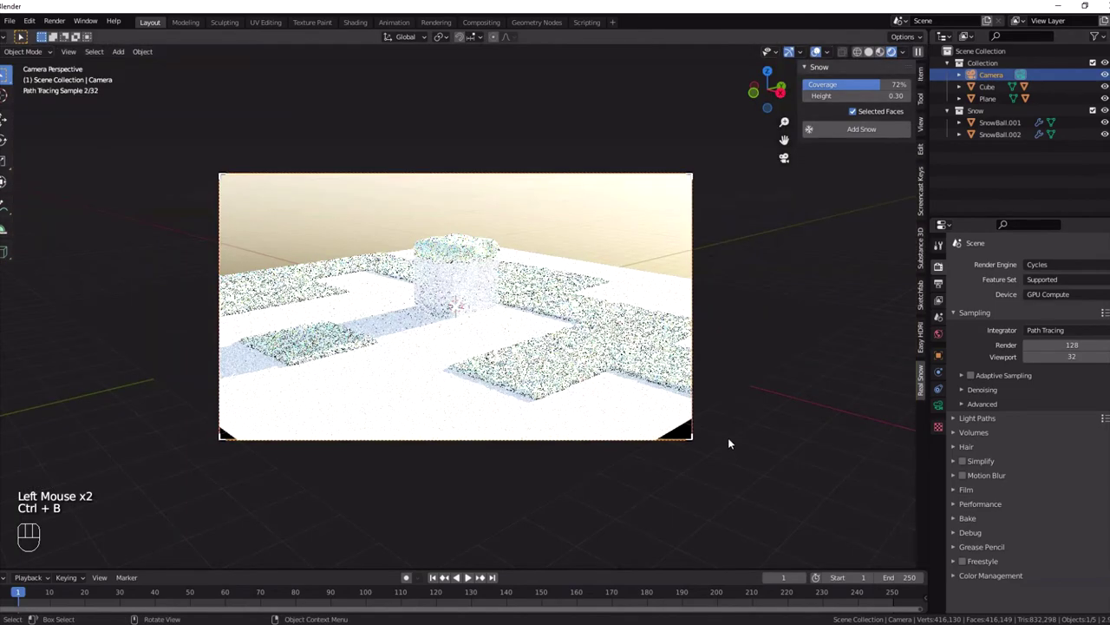